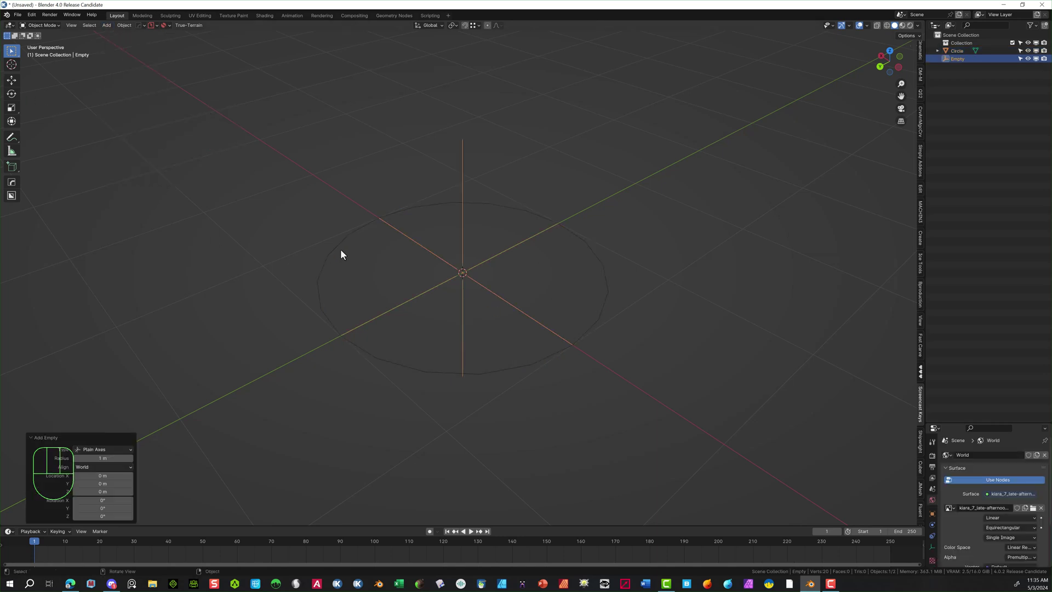
Select the Circle object in the Outliner as the object to edit
click(345, 253)
click(345, 250)
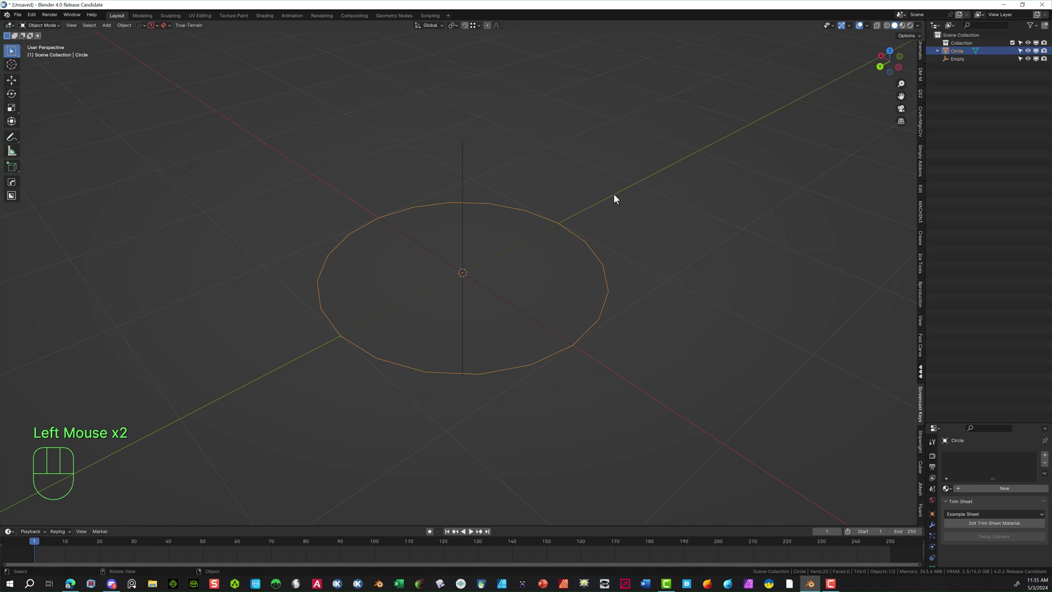
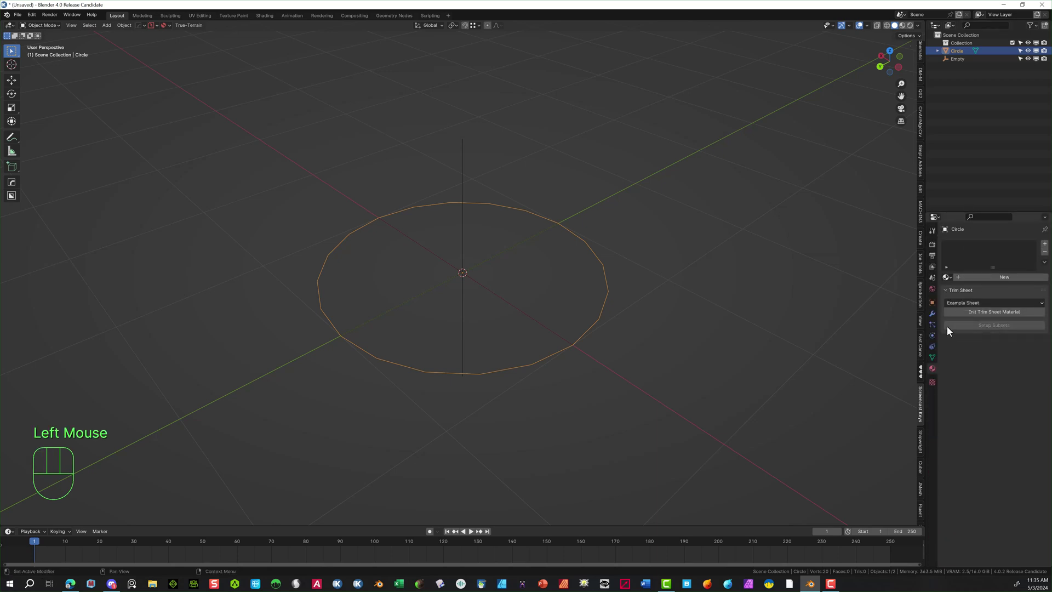
Add an Array modifier with Count 60, Relative Offset Z 1, Constant and Object Offset enabled
click(938, 320)
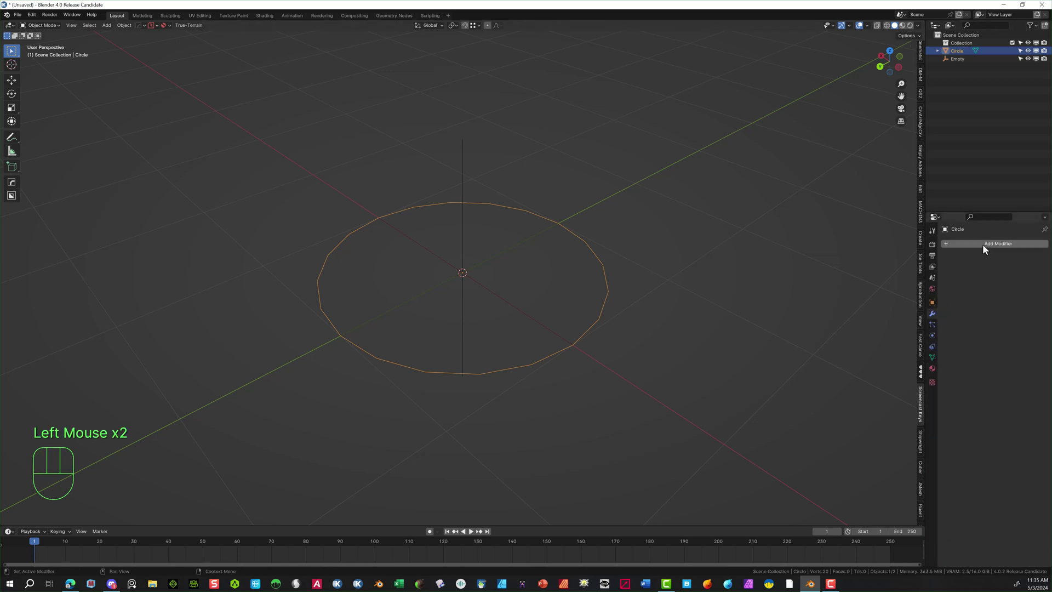
drag(987, 251, 883, 279)
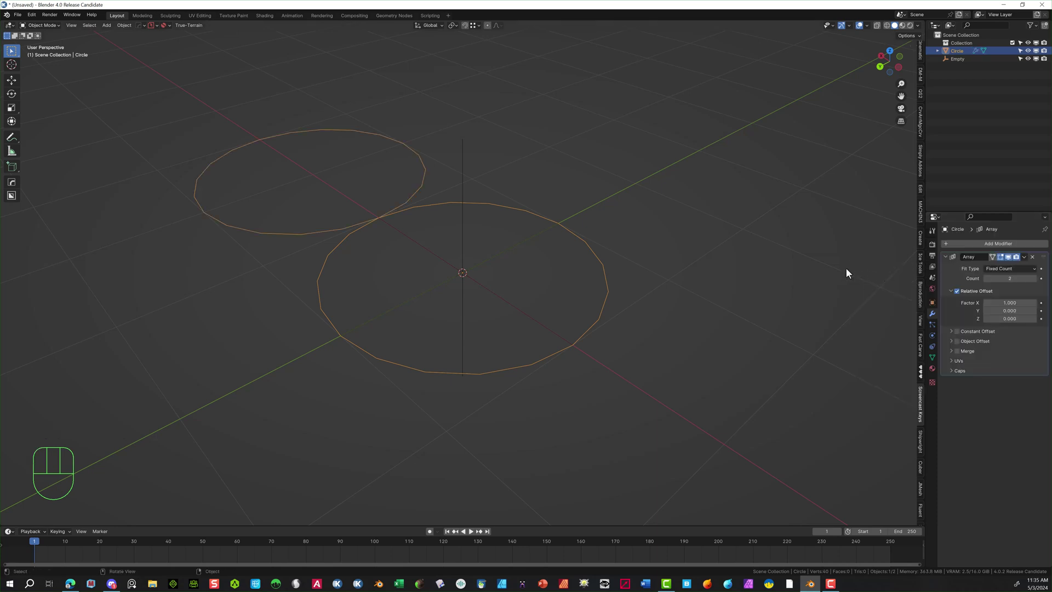
drag(991, 283, 1039, 284)
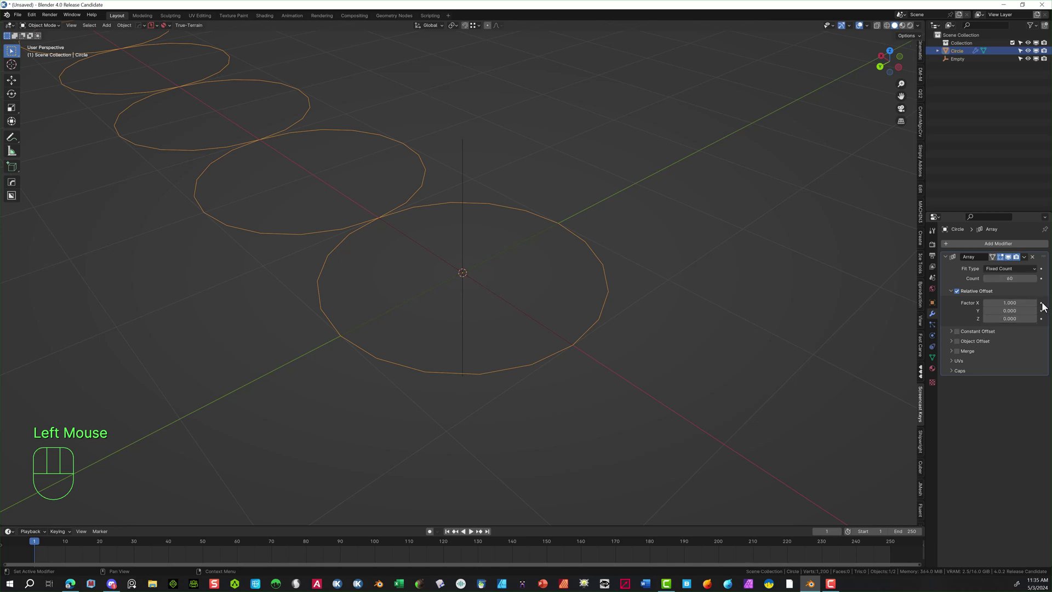
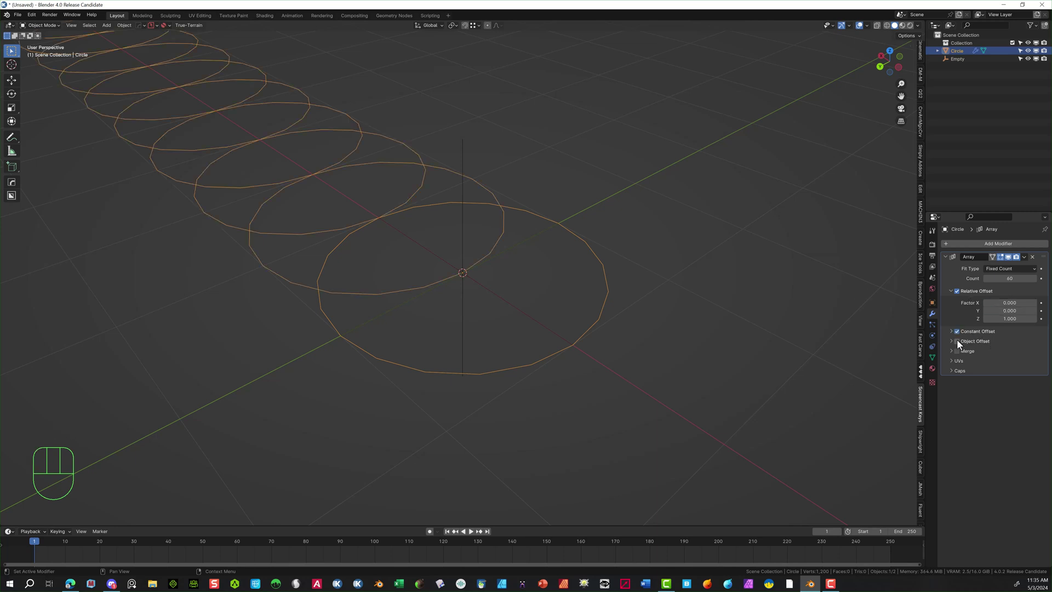
click(961, 346)
click(955, 335)
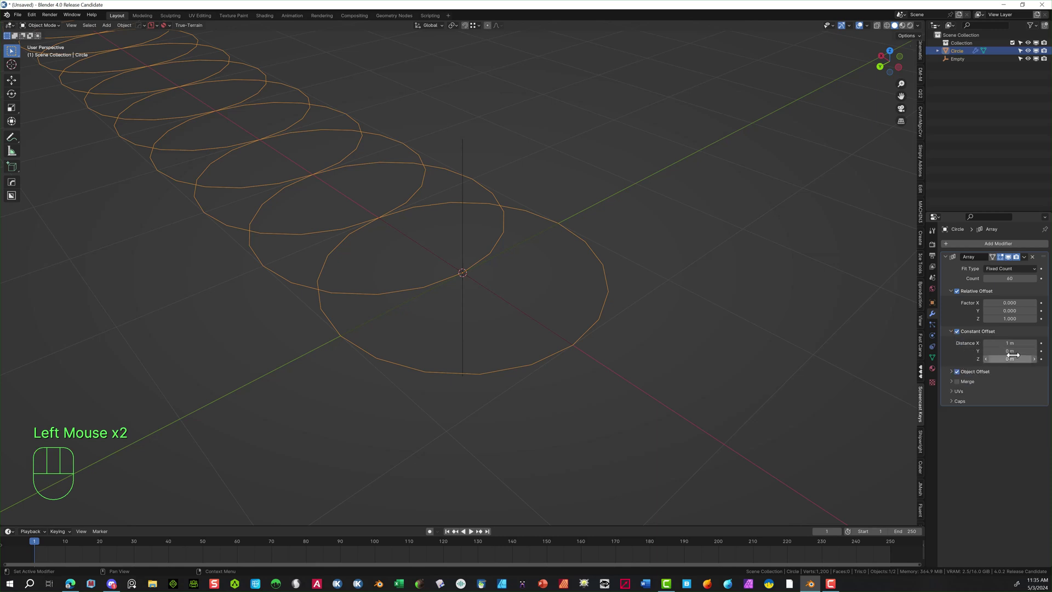
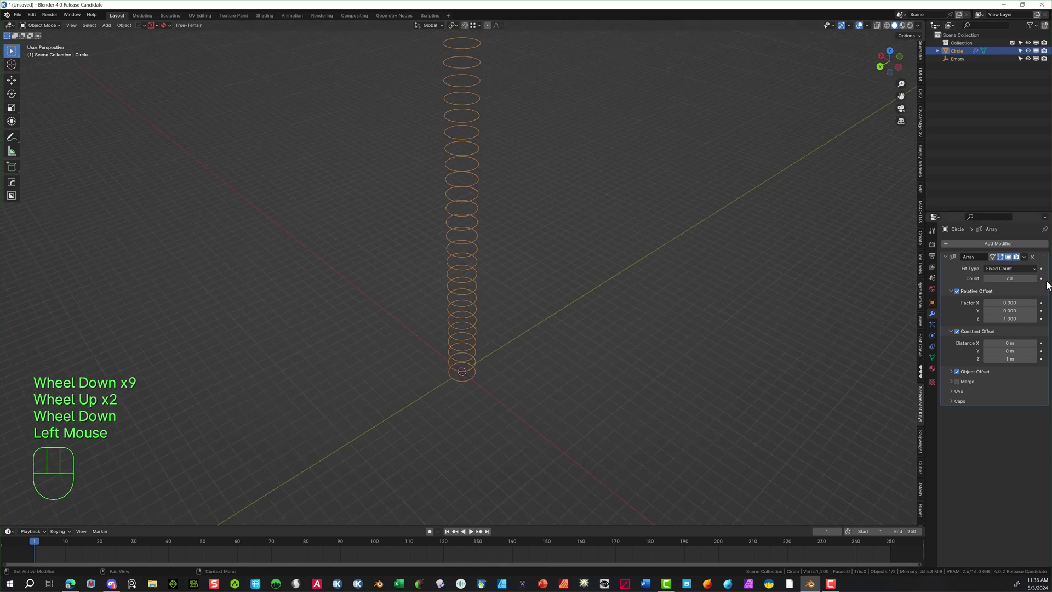
Set the Empty as the Array modifier's offset object
click(956, 376)
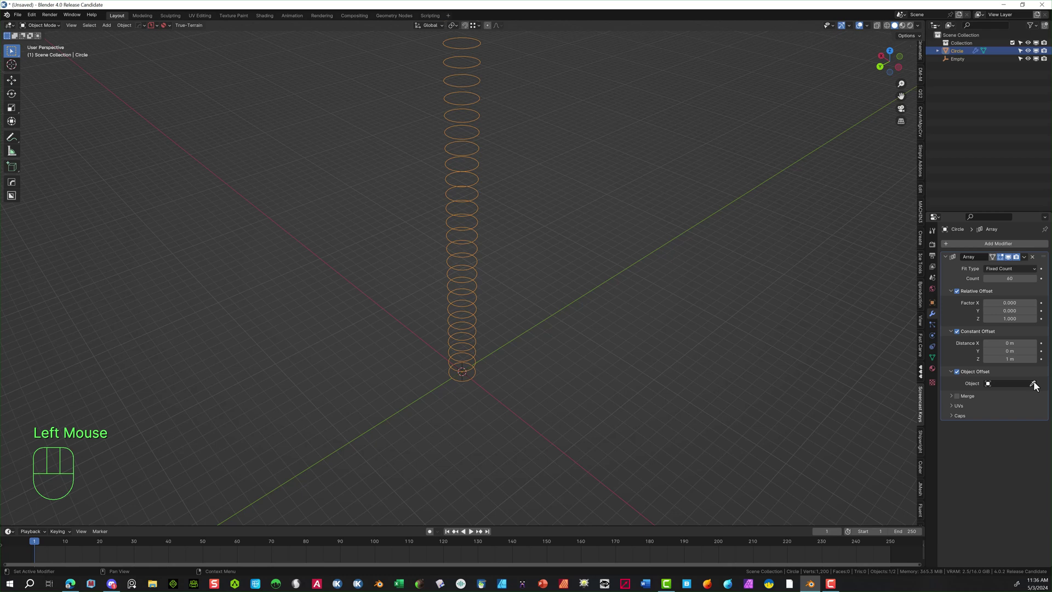
click(1039, 385)
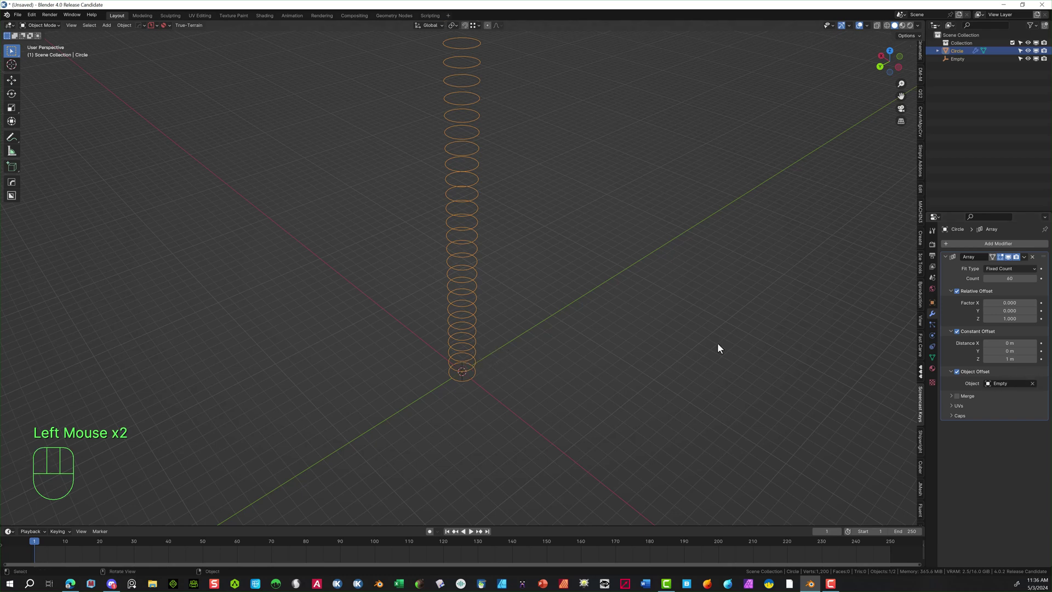
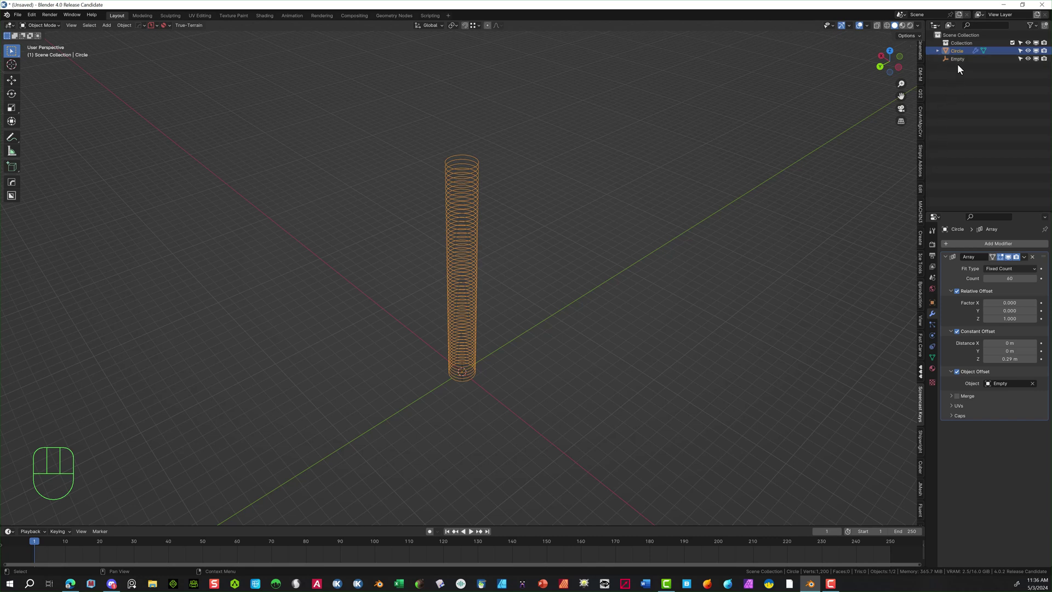
Rotate the Empty about 13° on X and scale it to 0.95, 0.95, 0.89 so the rings spiral
click(963, 66)
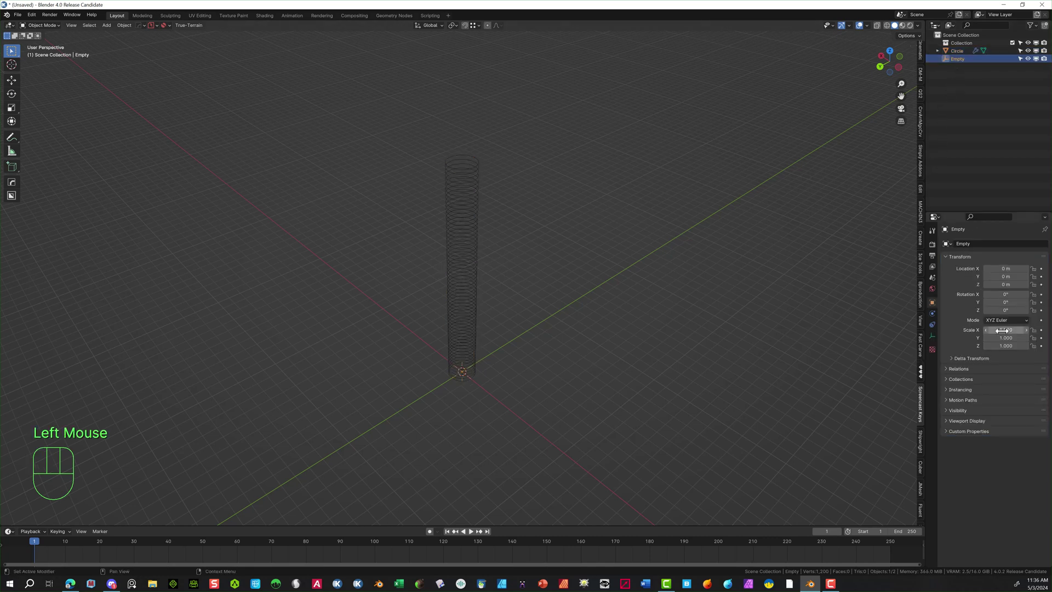
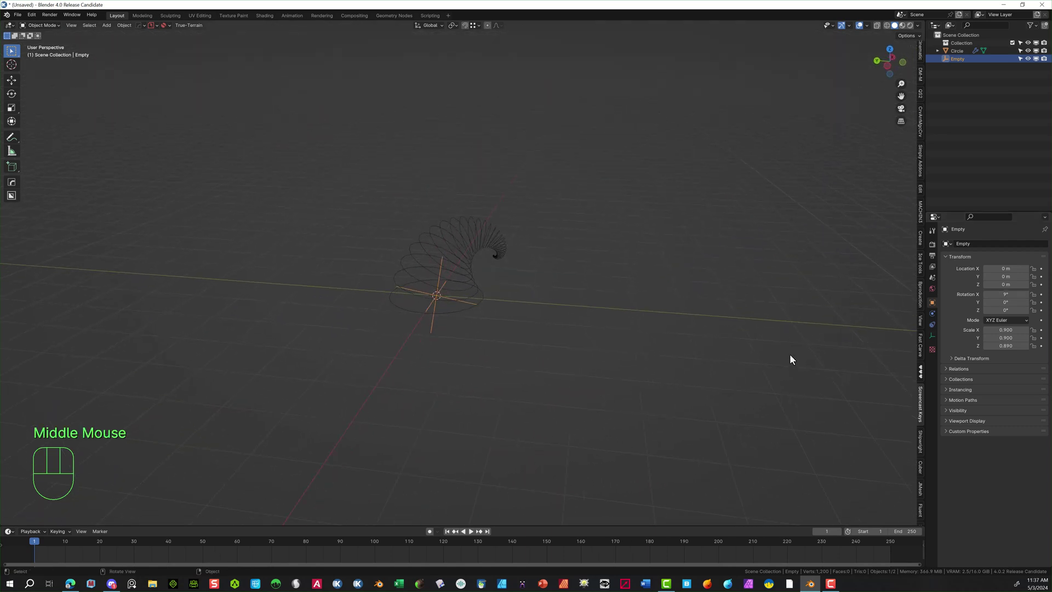
scroll(up, 3)
drag(675, 357, 697, 337)
middle_click(695, 338)
scroll(up, 3)
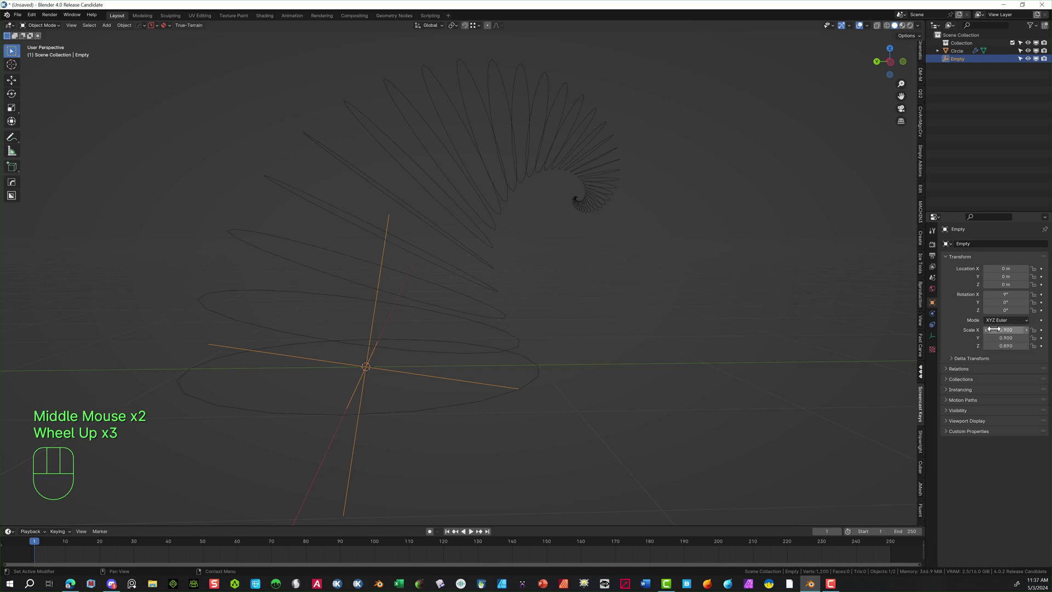
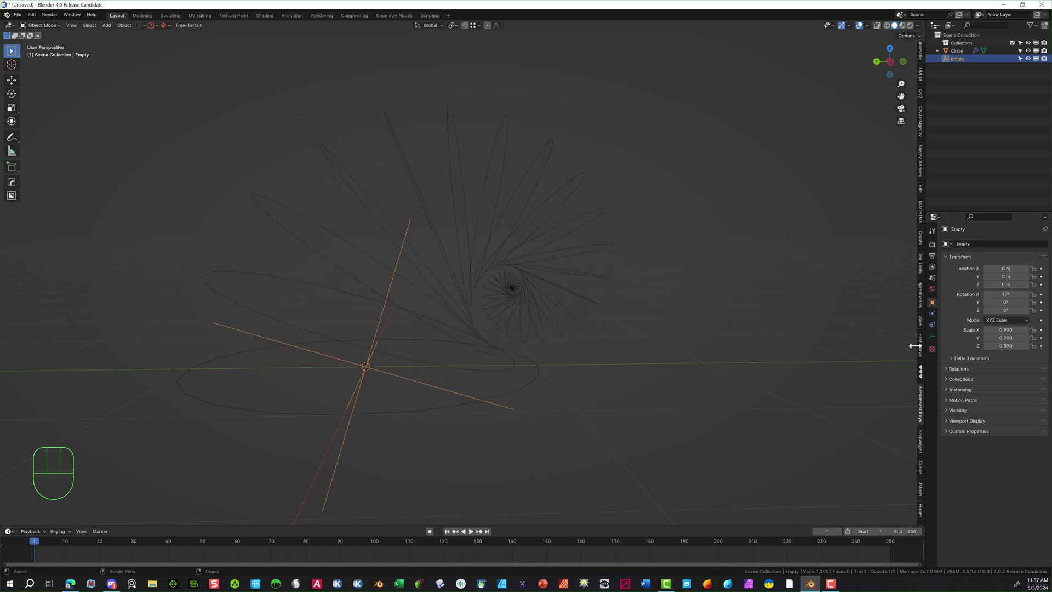
scroll(down, 3)
drag(767, 394, 865, 413)
scroll(up, 3)
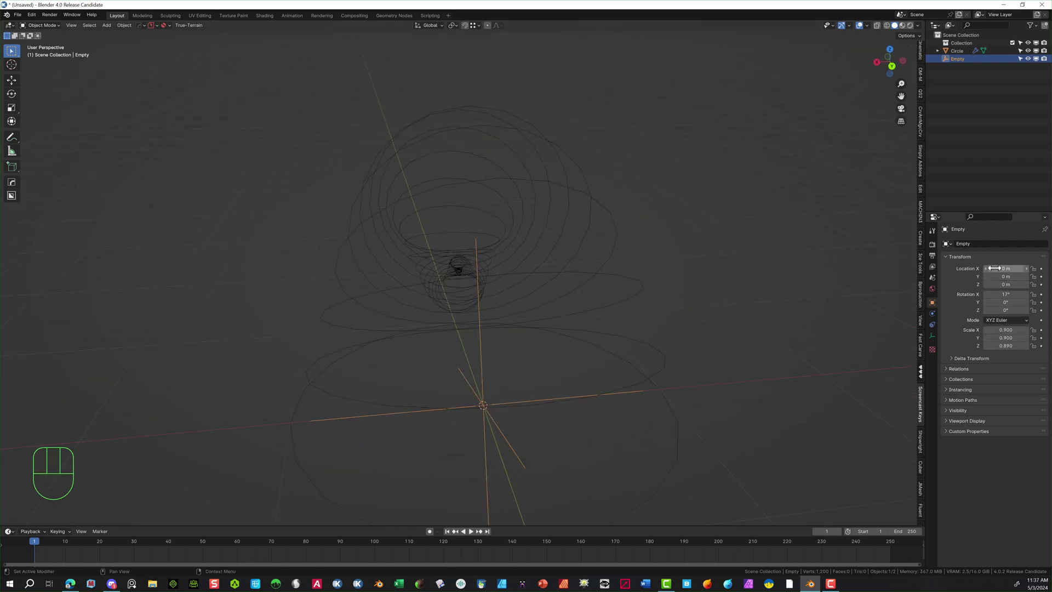
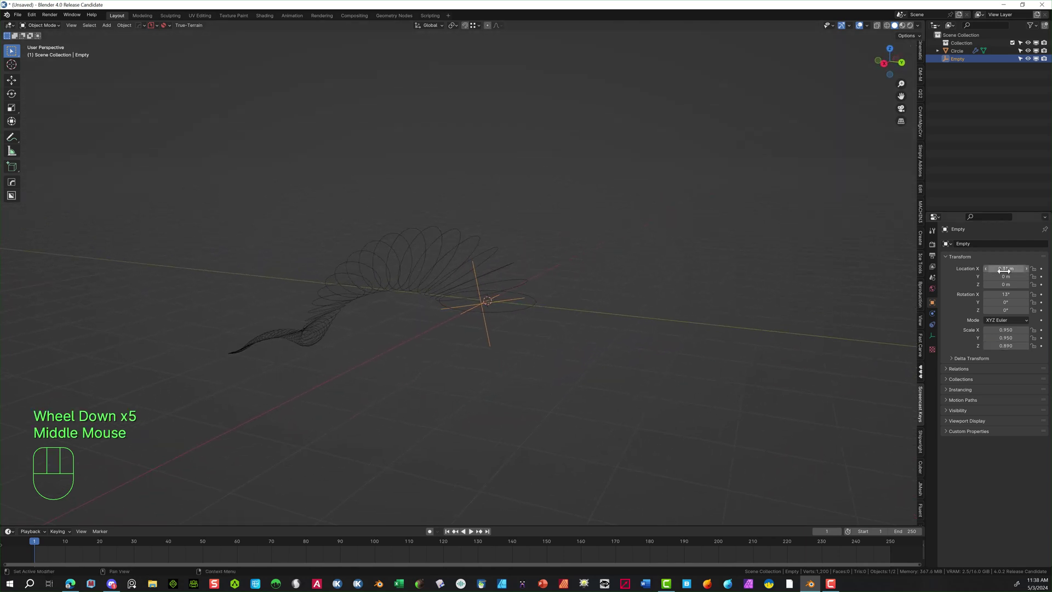
Move the Empty to 0.19 m along X to widen the spiral
click(669, 279)
drag(669, 280, 701, 298)
drag(651, 297, 639, 298)
scroll(up, 3)
scroll(down, 3)
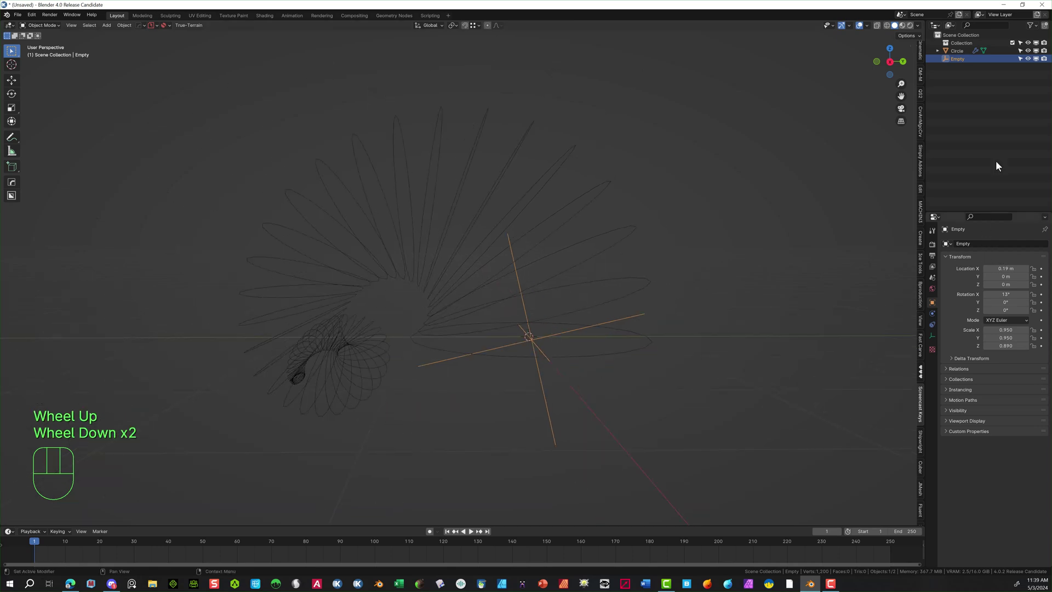
Raise the circle's Array count to 104 copies and apply the modifier into real geometry
click(966, 56)
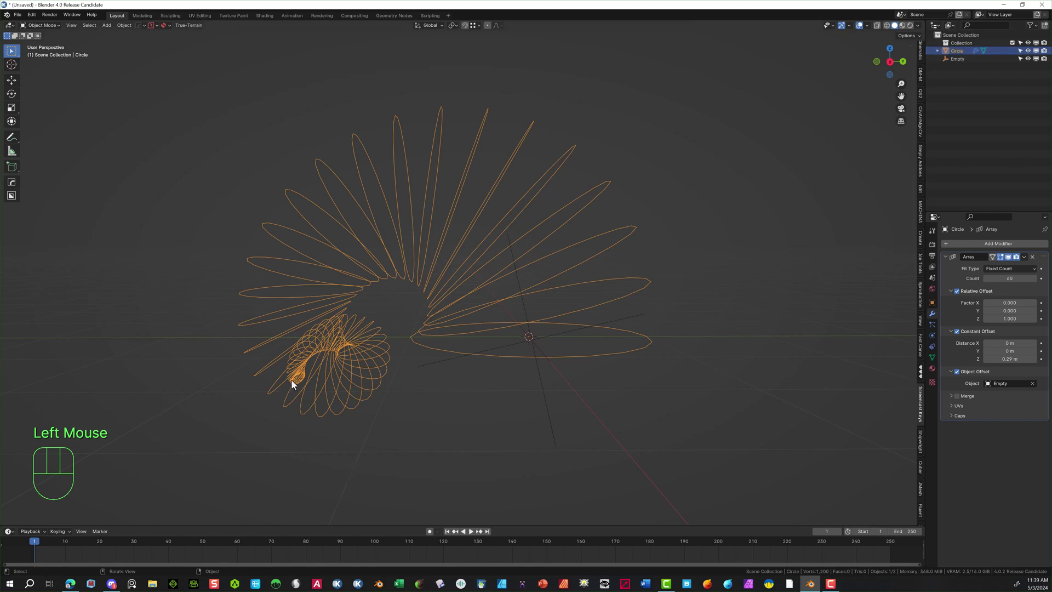
scroll(up, 3)
middle_click(337, 389)
scroll(up, 3)
scroll(down, 3)
middle_click(460, 331)
scroll(up, 3)
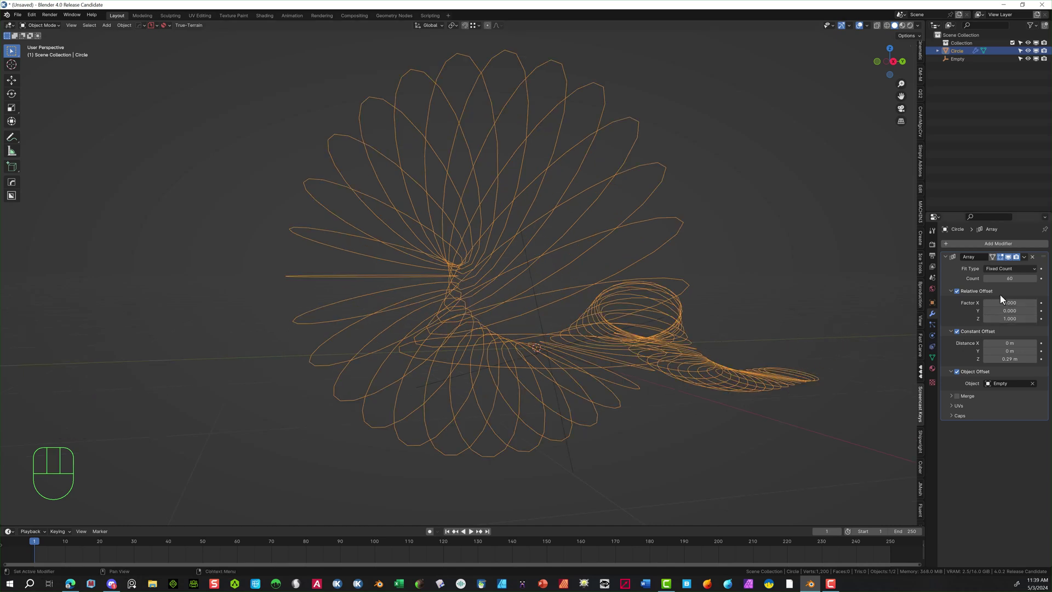
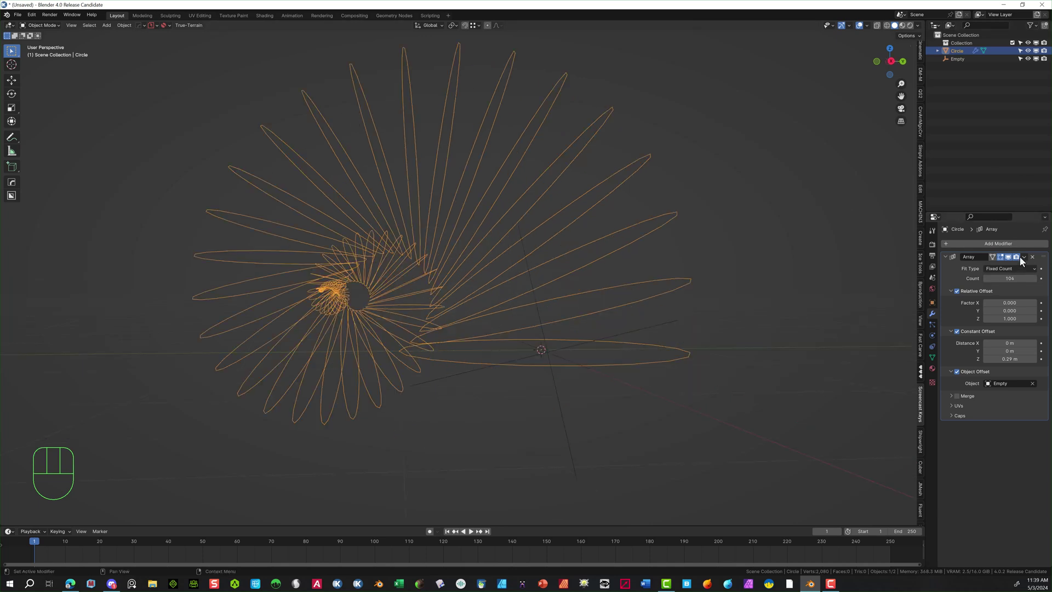
drag(1028, 262, 997, 272)
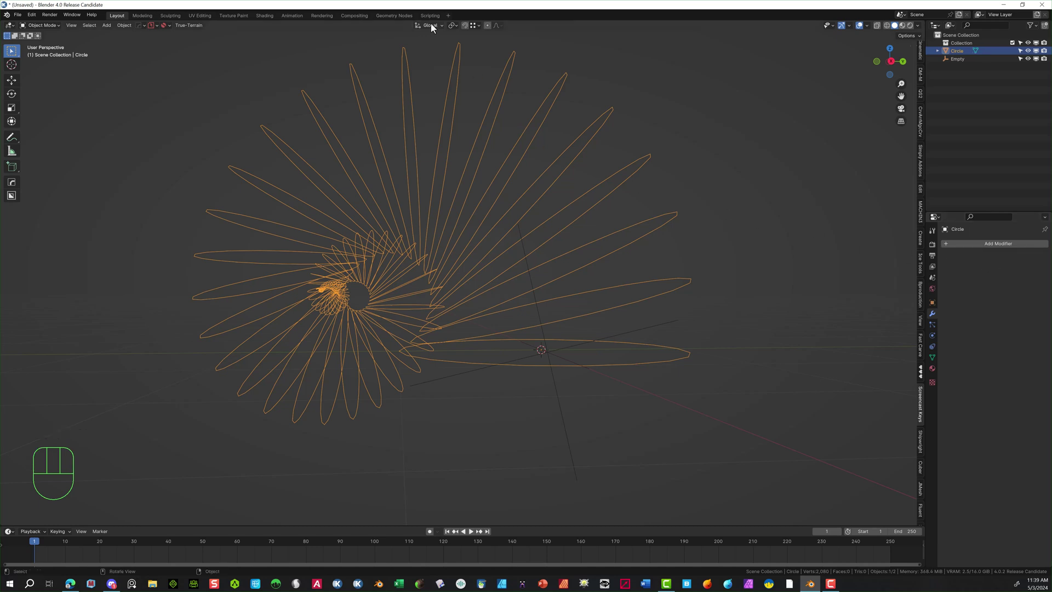
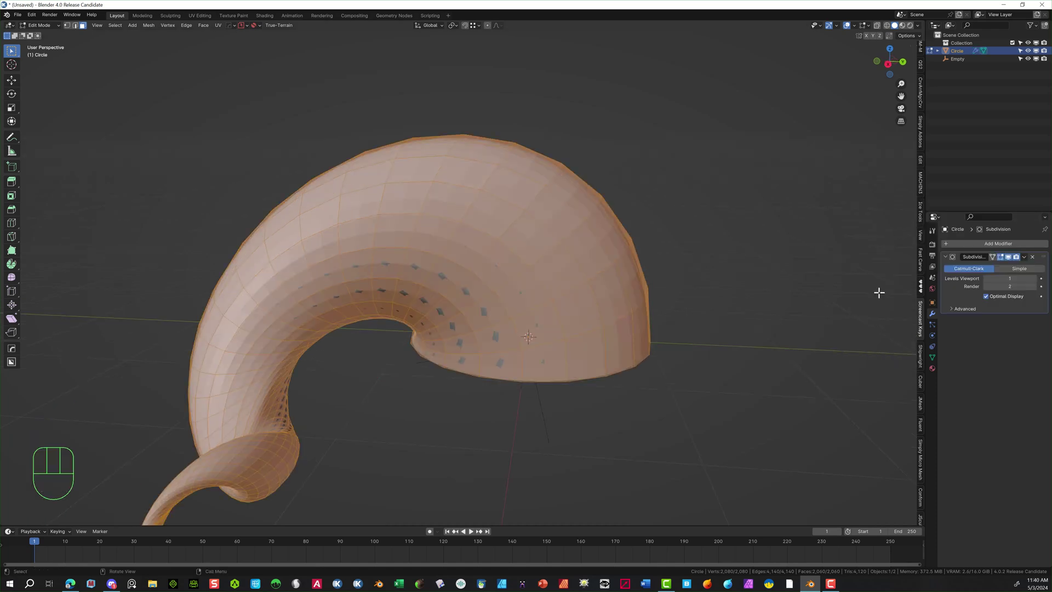
Set Subdivision Surface to level 2, return to Object Mode and Shade Smooth the shell
click(1038, 283)
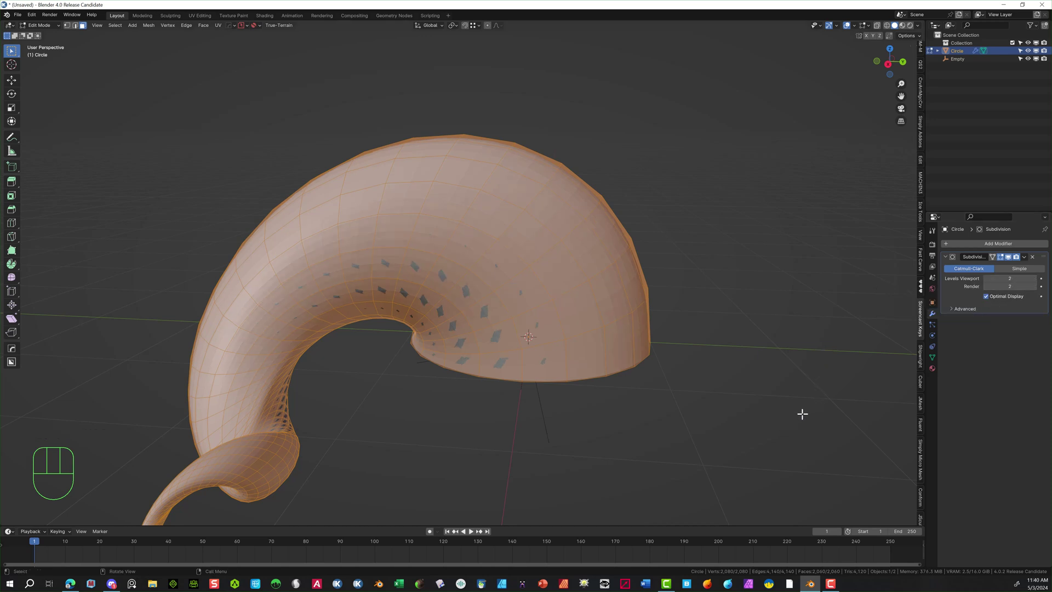
click(53, 37)
scroll(down, 3)
right_click(483, 187)
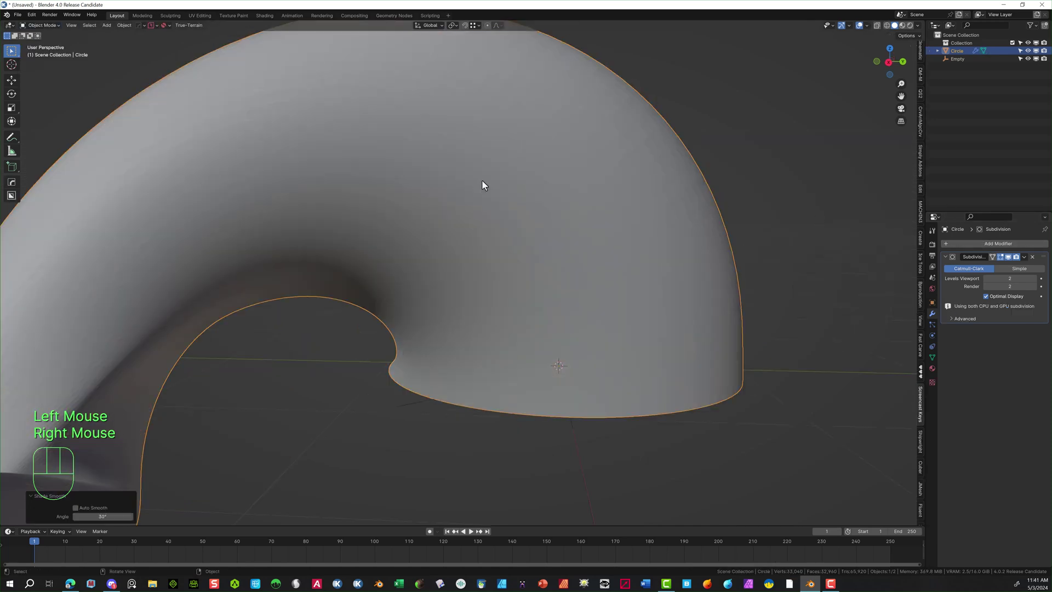
scroll(down, 3)
scroll(up, 3)
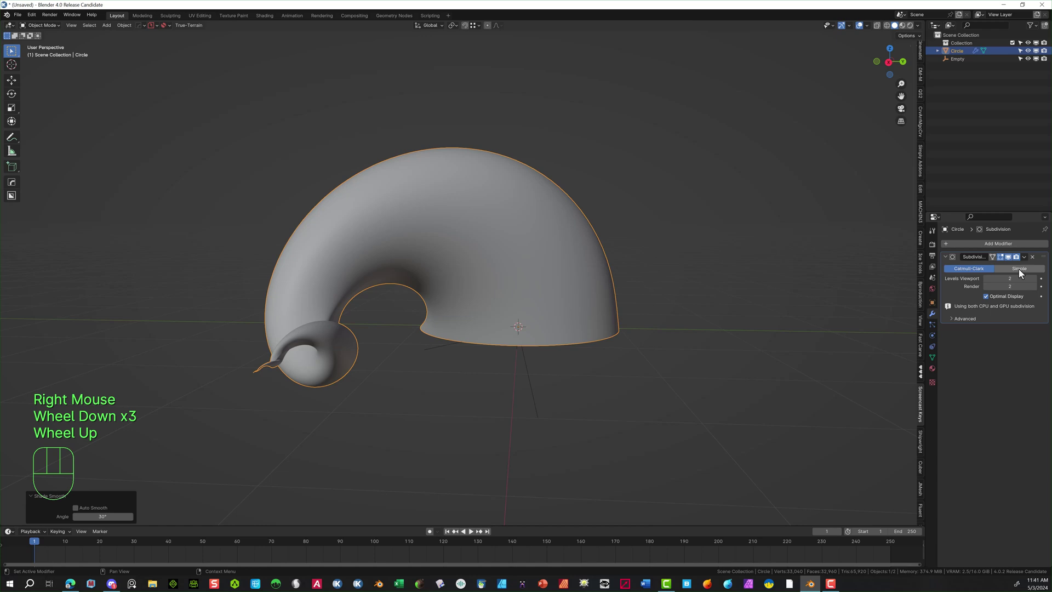
click(998, 270)
Try Random Loop Extrude on the shell and undo the unwanted first result
click(479, 259)
middle_click(462, 247)
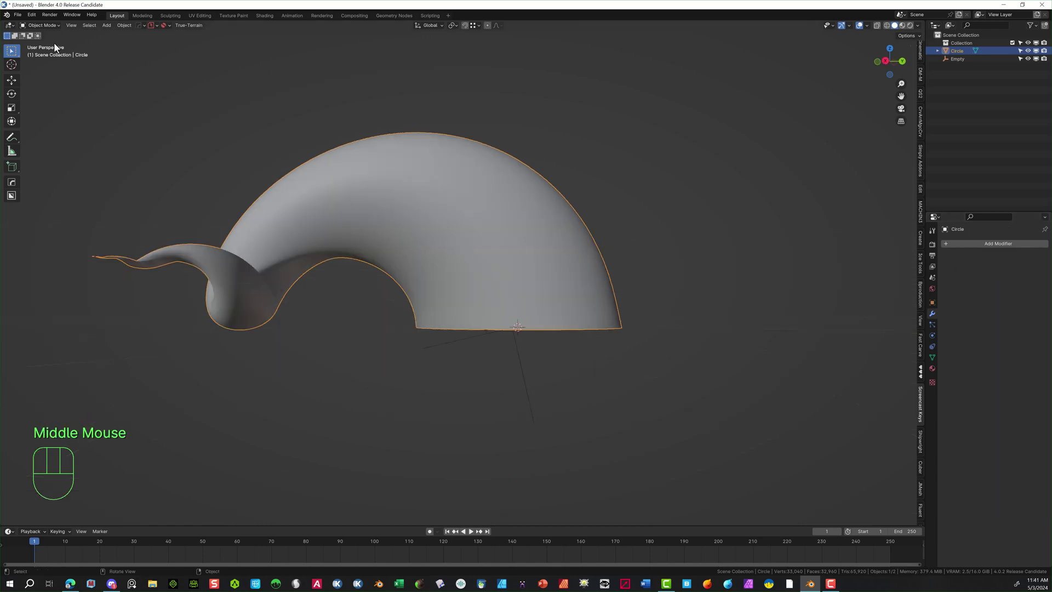
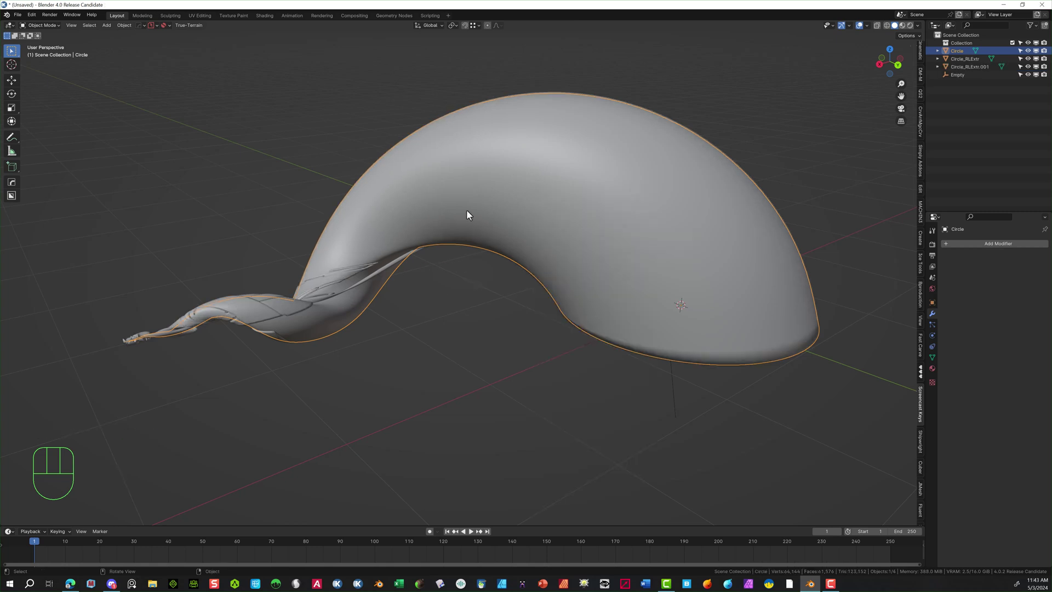
key(ctrl+z)
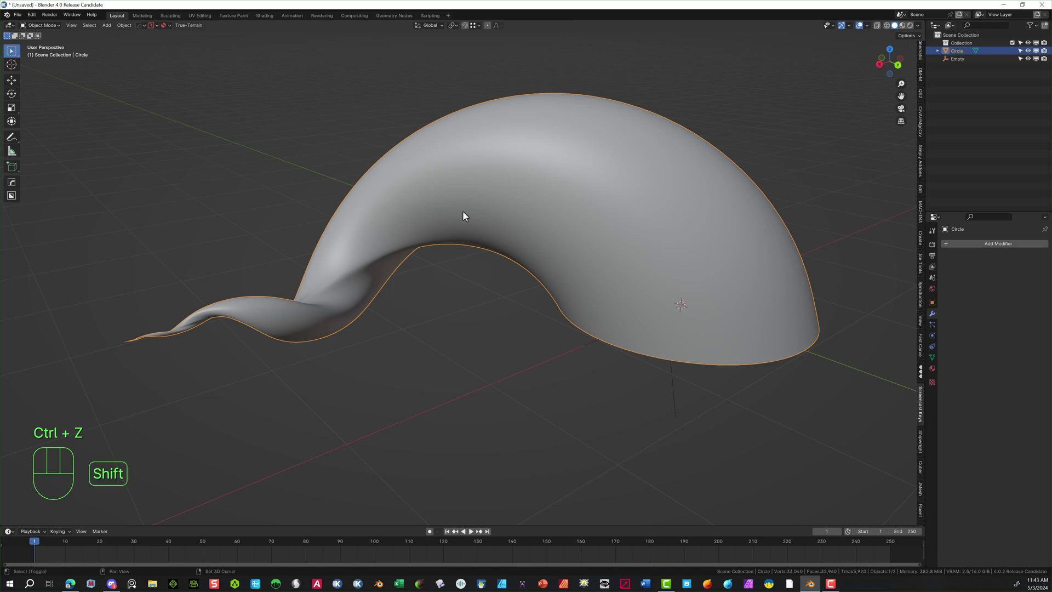
key(shift+q)
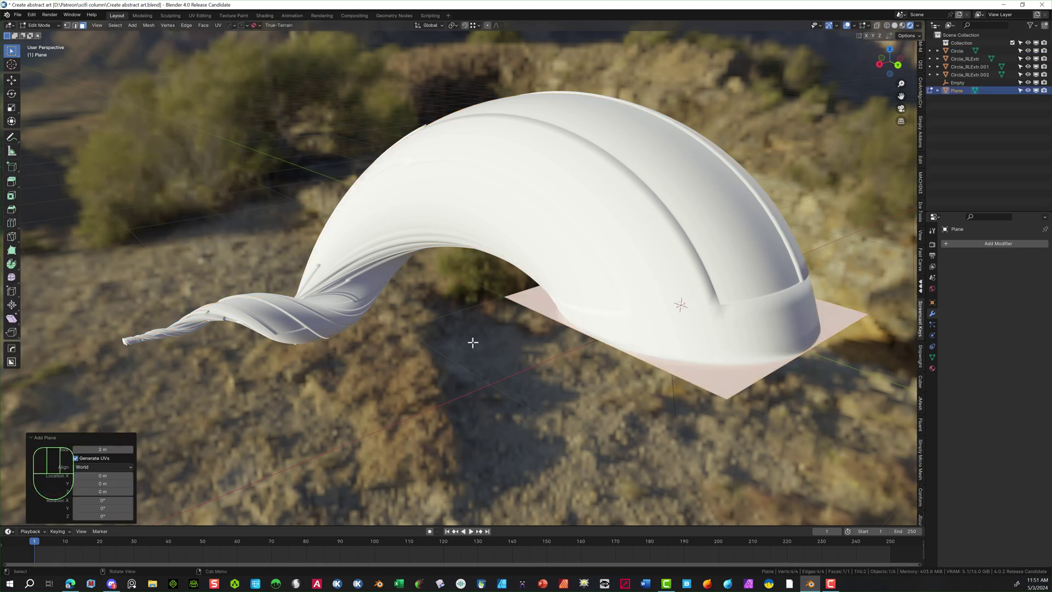
Scale the floor plane up about 2.6 times beneath the shell
key(s)
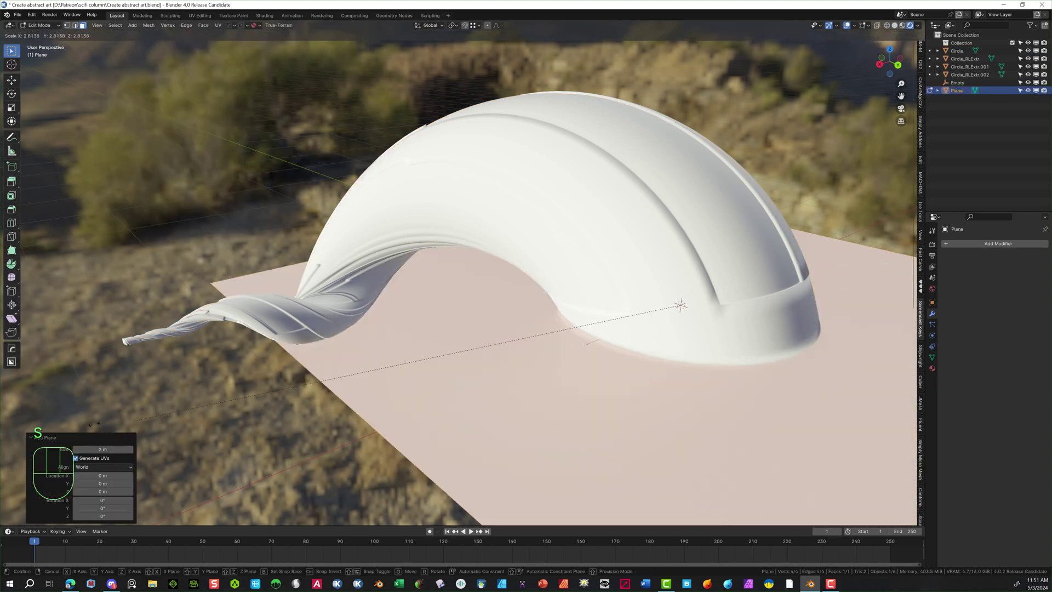
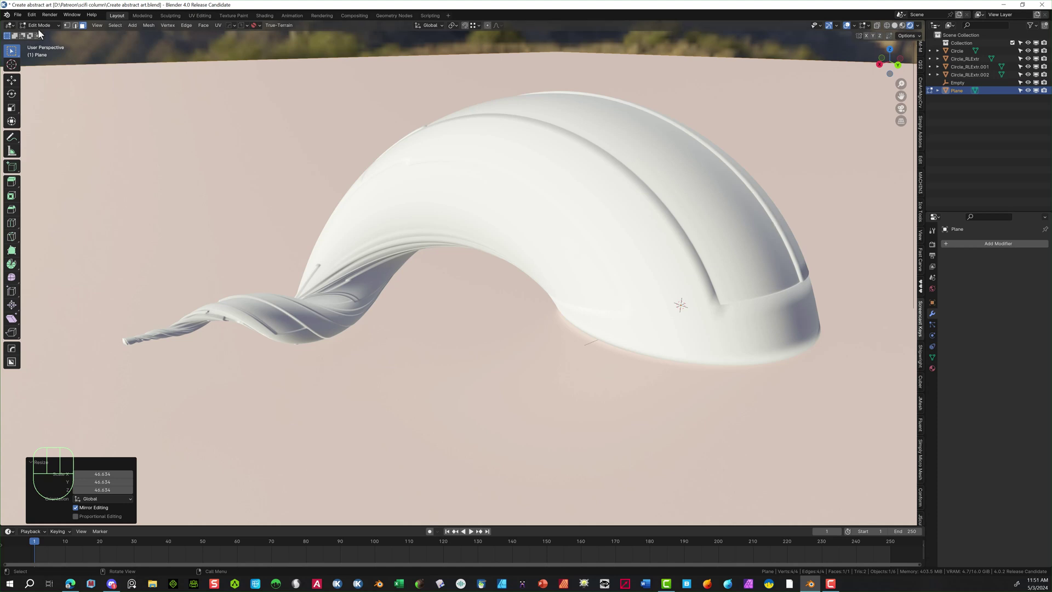
Select the Circle_RLExtr.001 cut section and bring up the material list to assign metal
click(55, 29)
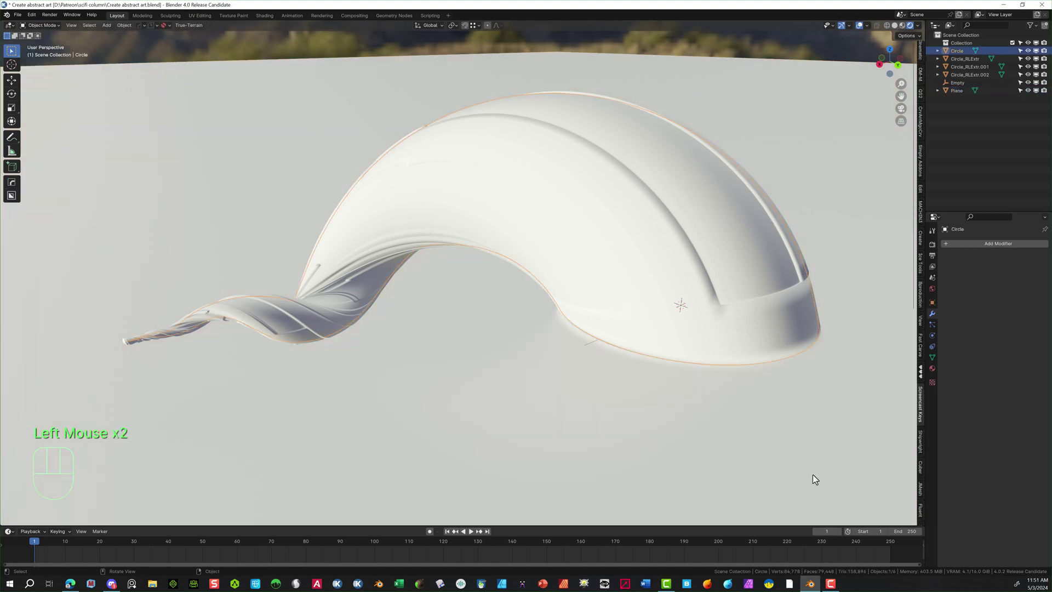
click(790, 319)
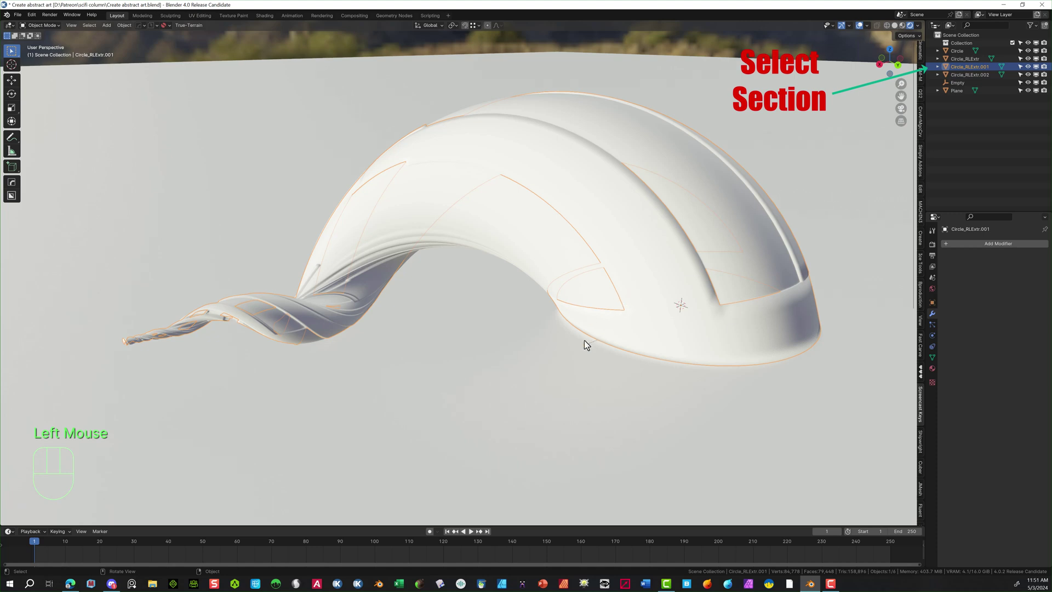
key(alt+m)
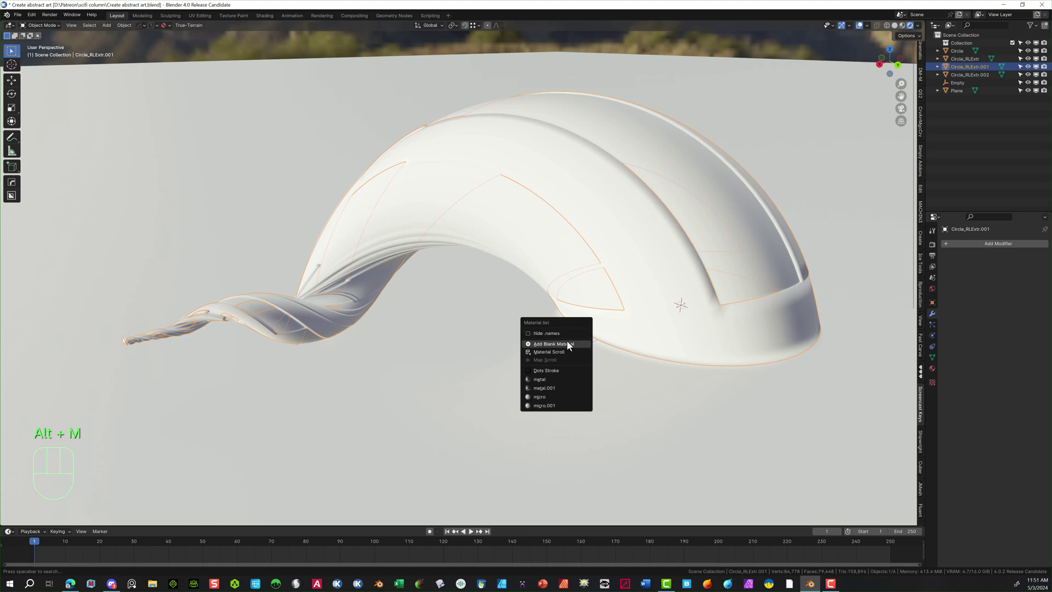
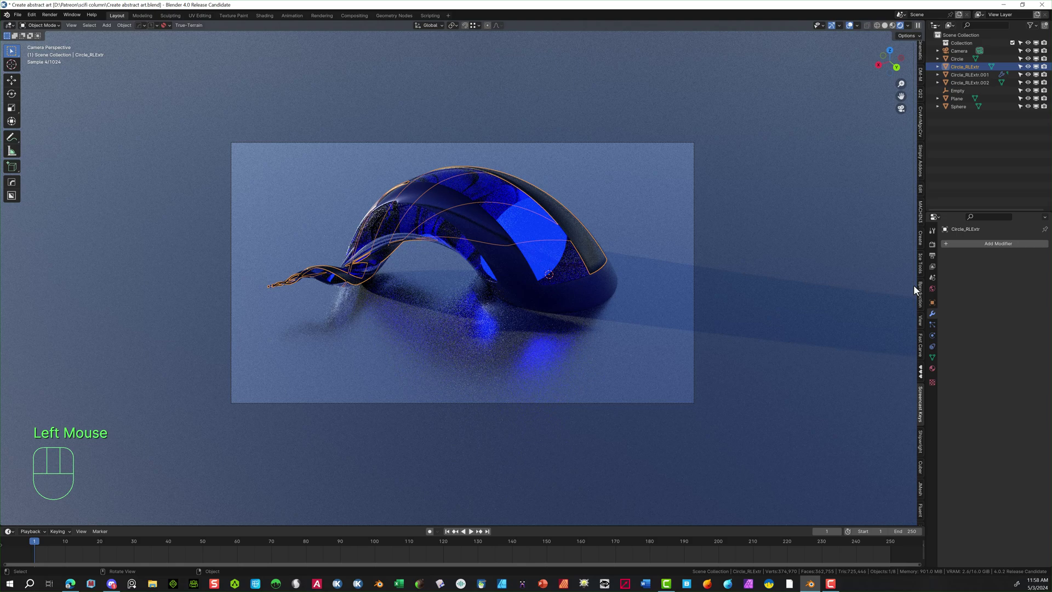
Give the Circle_RLExtr shell piece a Subdivision Surface modifier at viewport level 2
drag(930, 277, 969, 378)
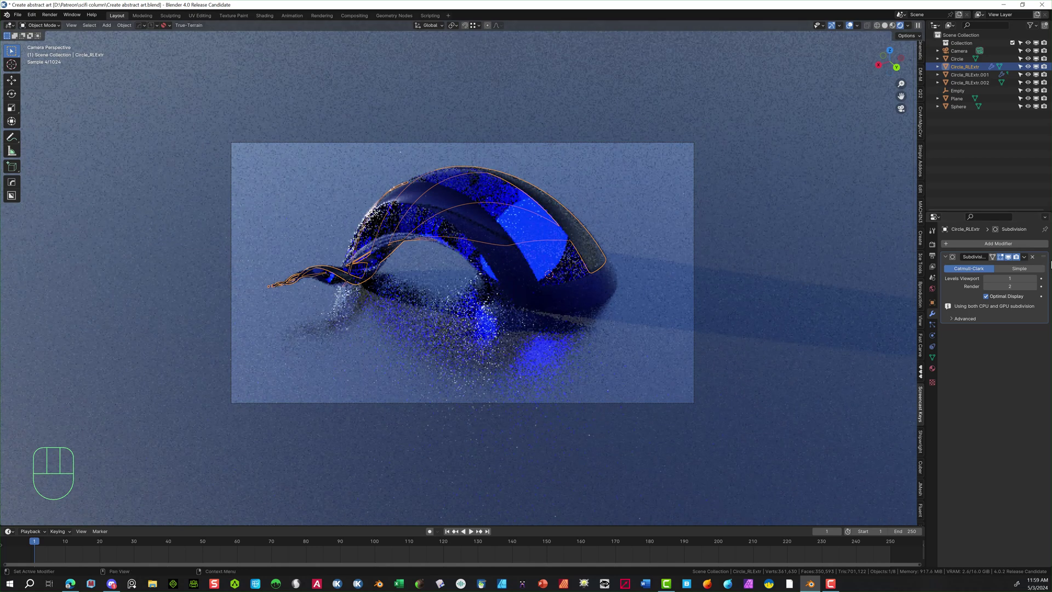
click(1039, 282)
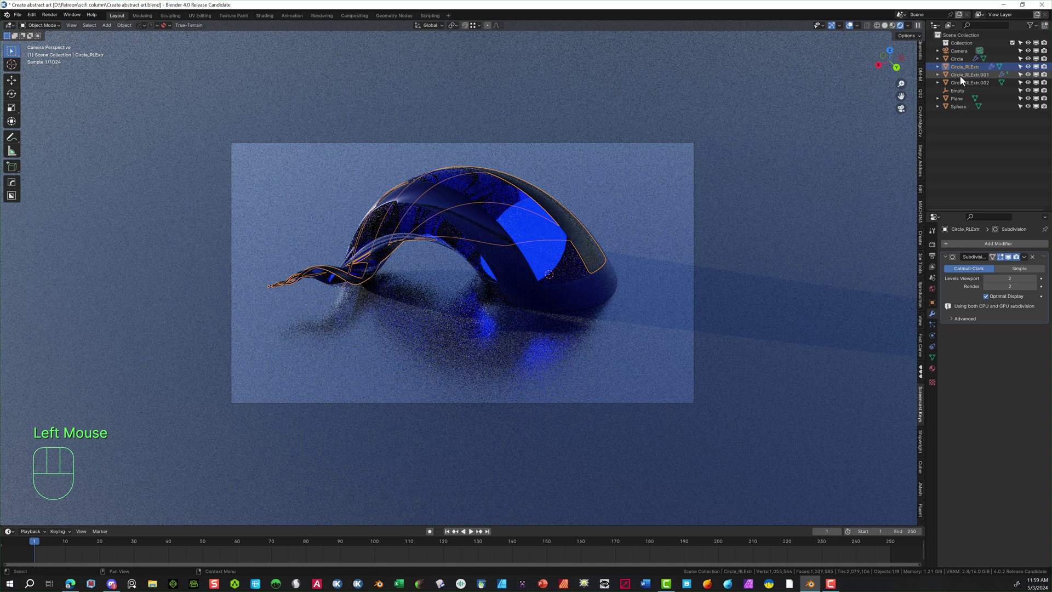
Give Circle_RLExtr.002 the same level-2 subdivision, then select the floor Plane for editing
click(964, 82)
click(967, 86)
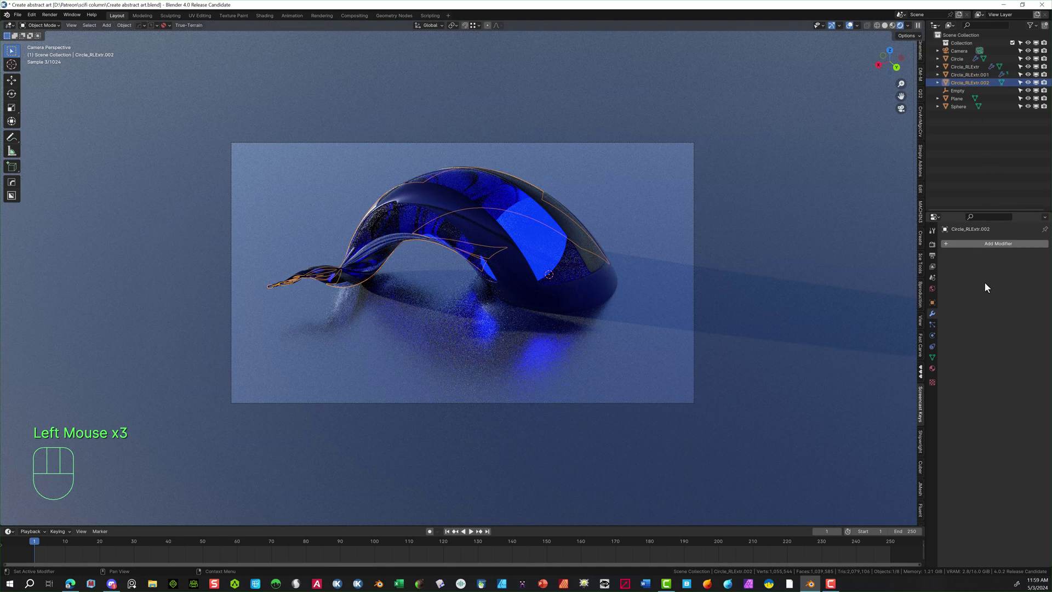
drag(990, 277, 901, 384)
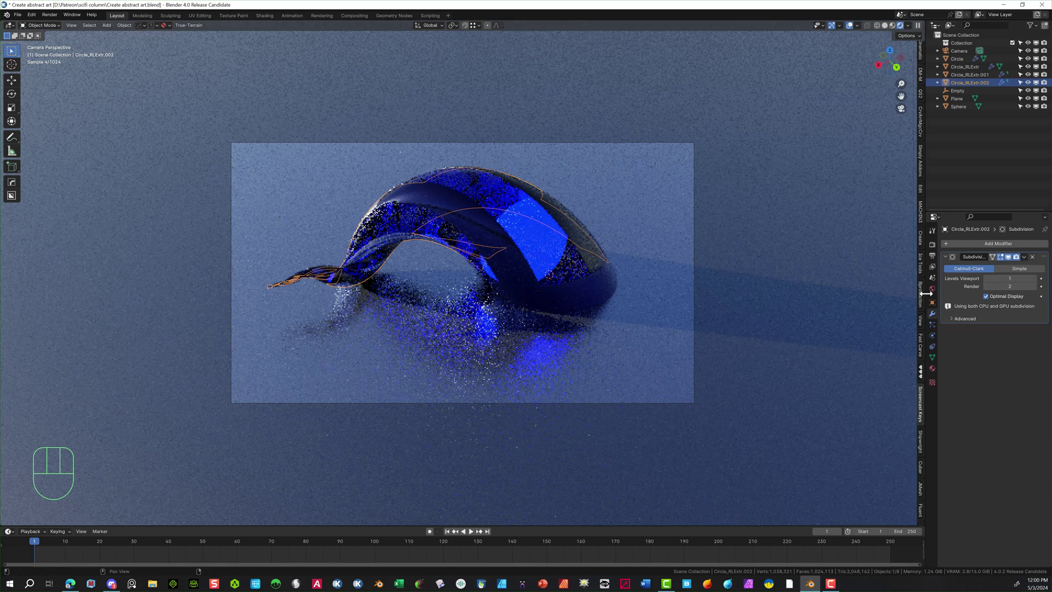
drag(1036, 284, 946, 299)
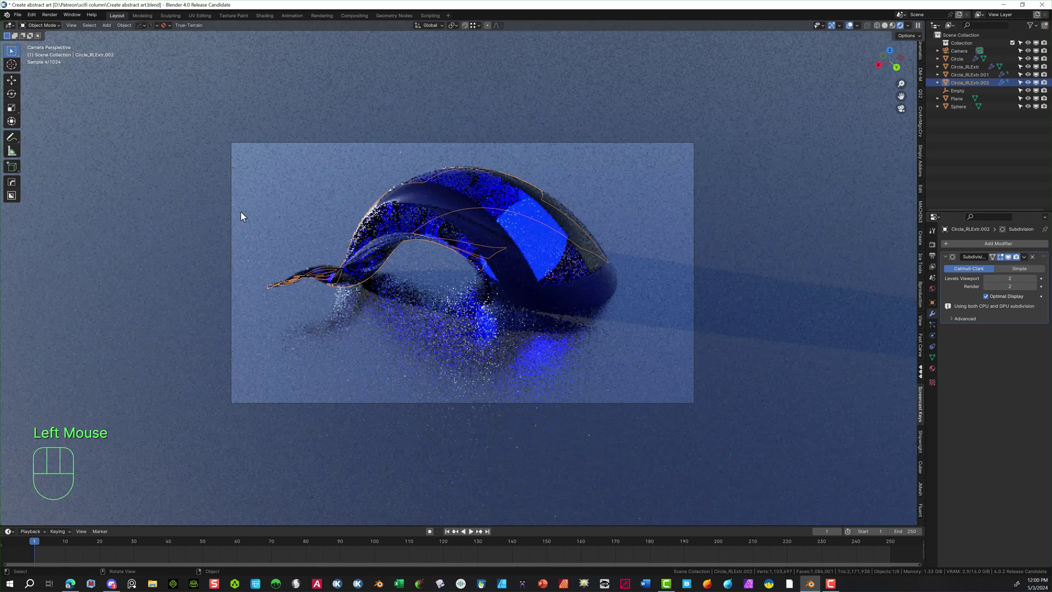
click(55, 28)
Extrude the plane's back edges upward along Z into tall backdrop walls behind the shell
scroll(down, 3)
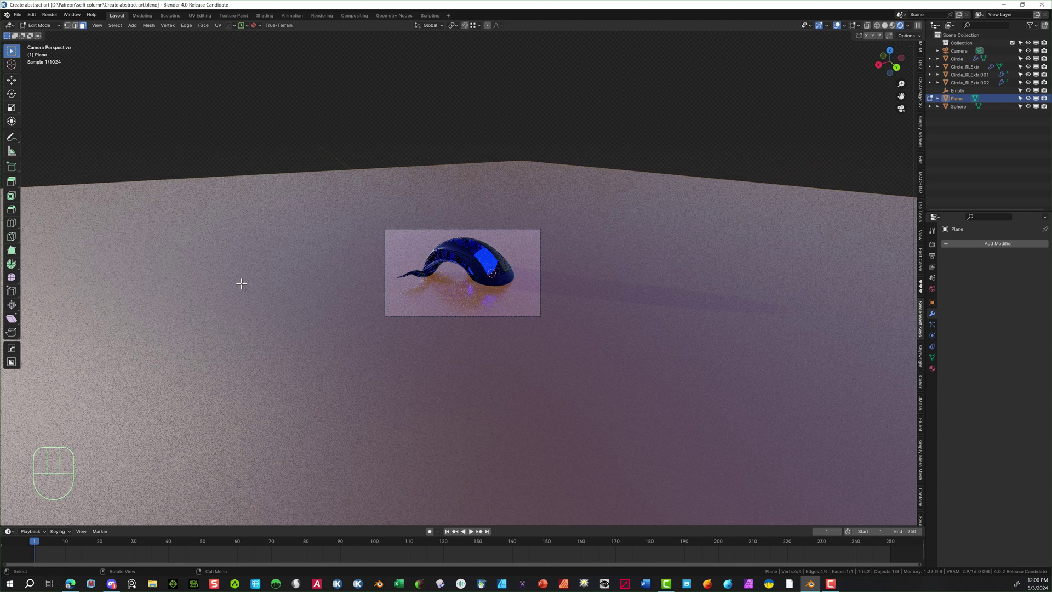
click(78, 32)
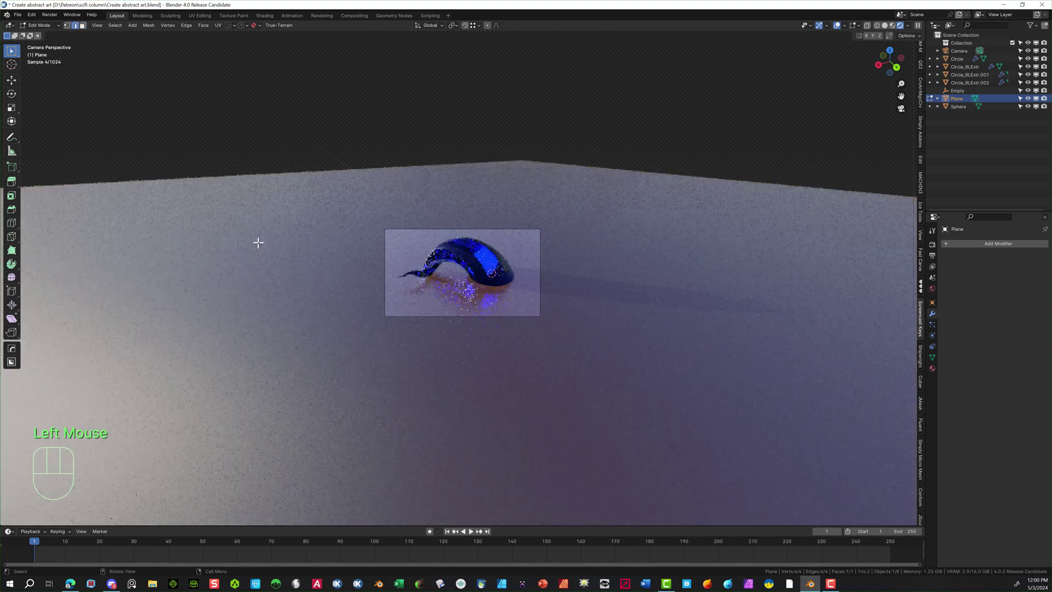
scroll(down, 3)
scroll(up, 3)
scroll(down, 3)
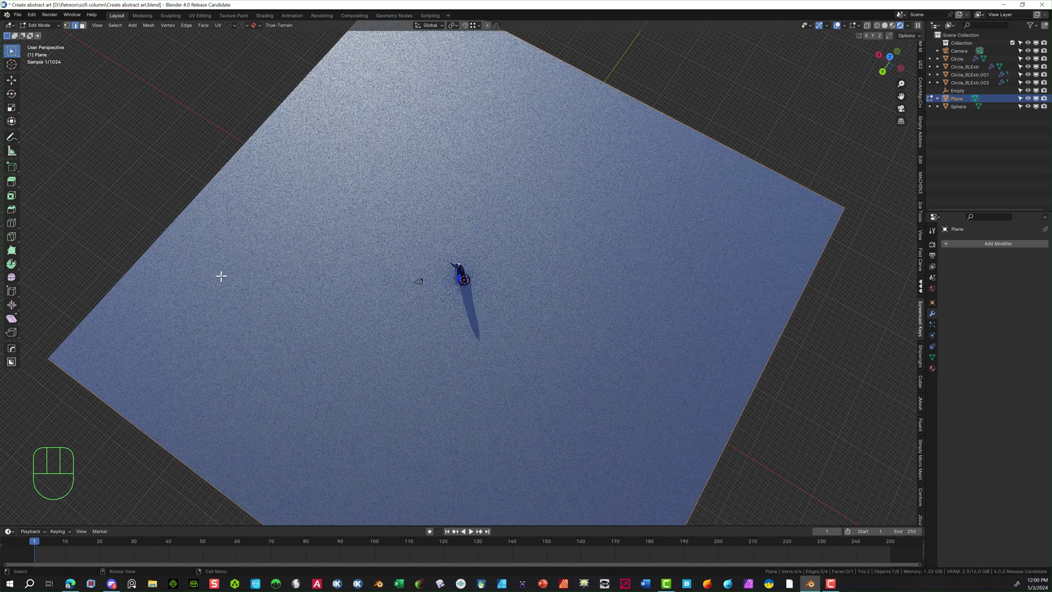
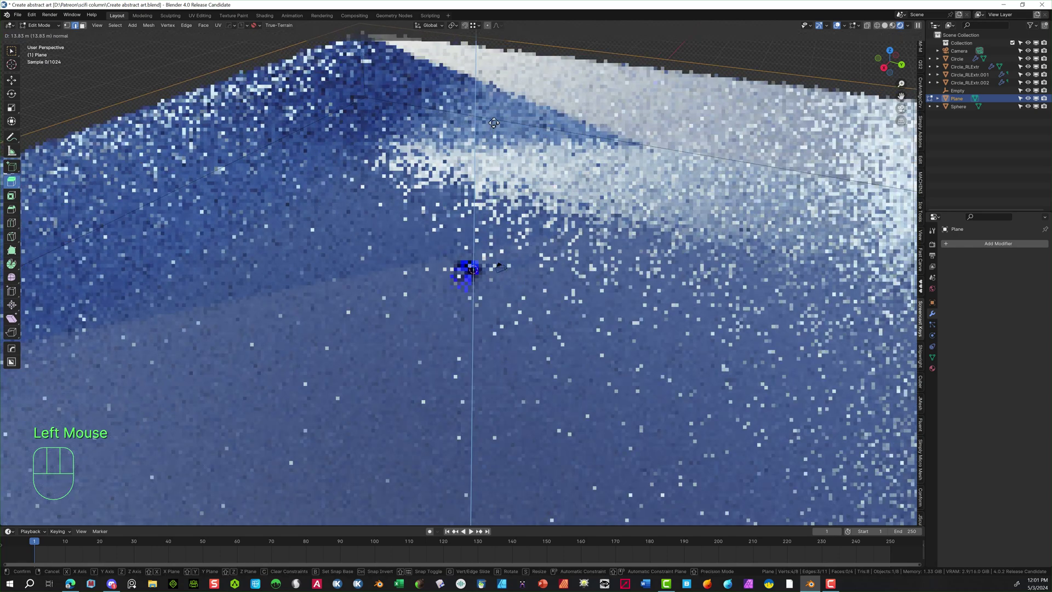
scroll(down, 3)
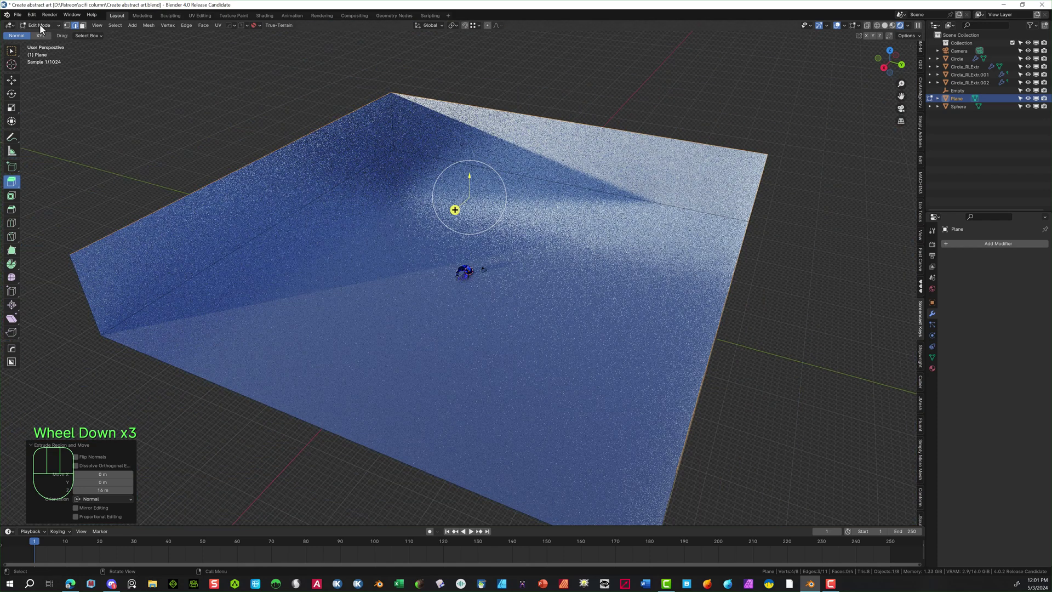
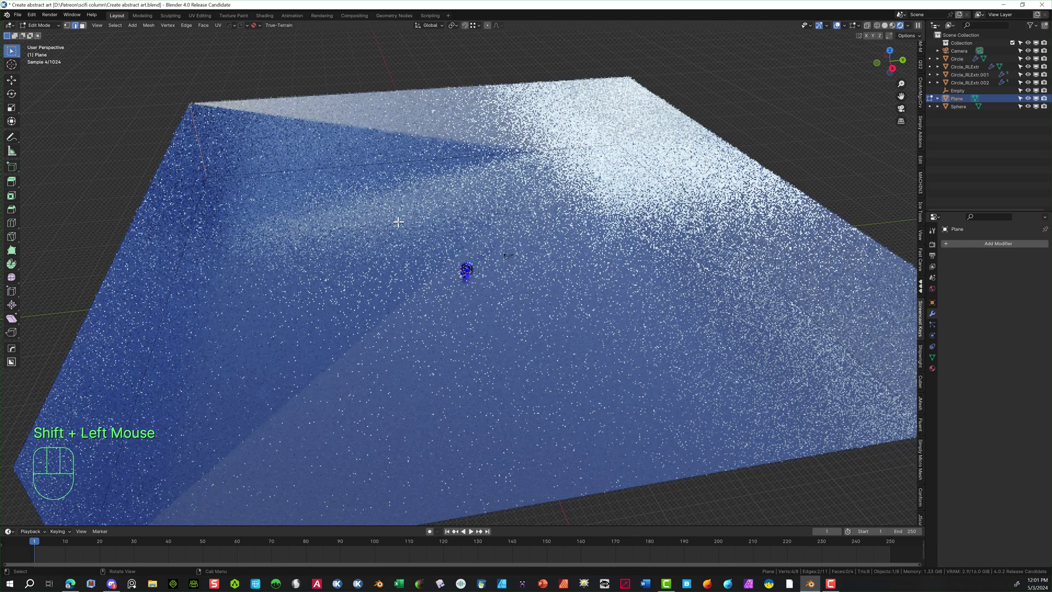
Bevel the vertical wall corner and the floor-to-wall seams with many segments for smooth curves
key(ctrl+b)
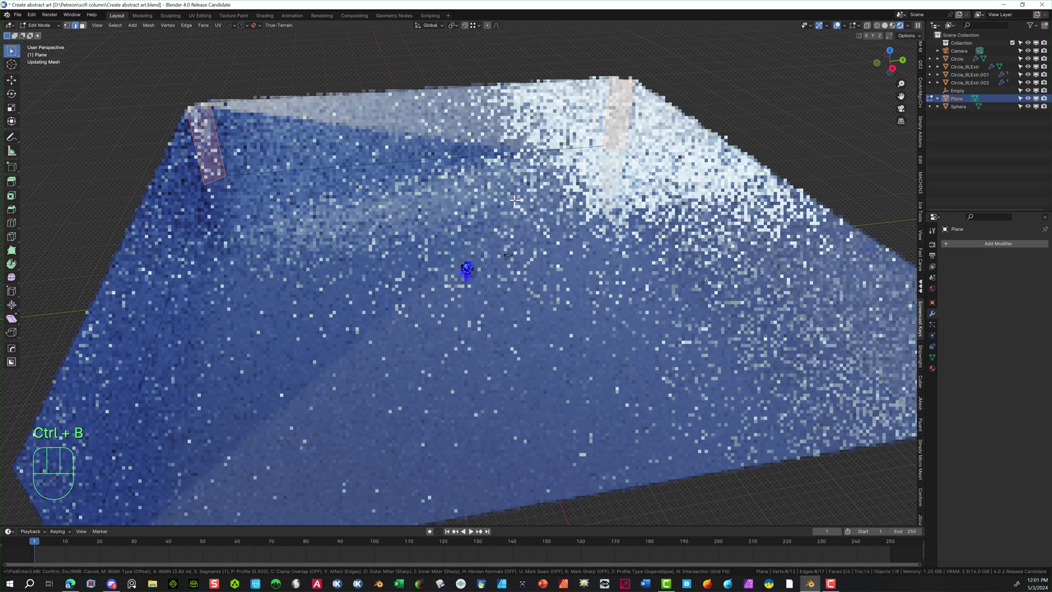
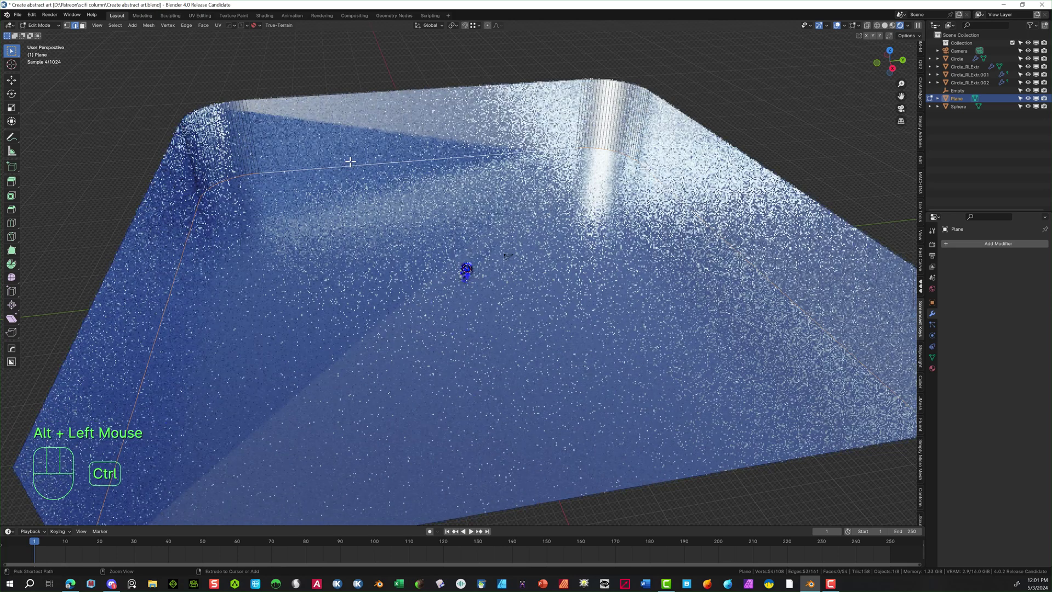
key(ctrl+b)
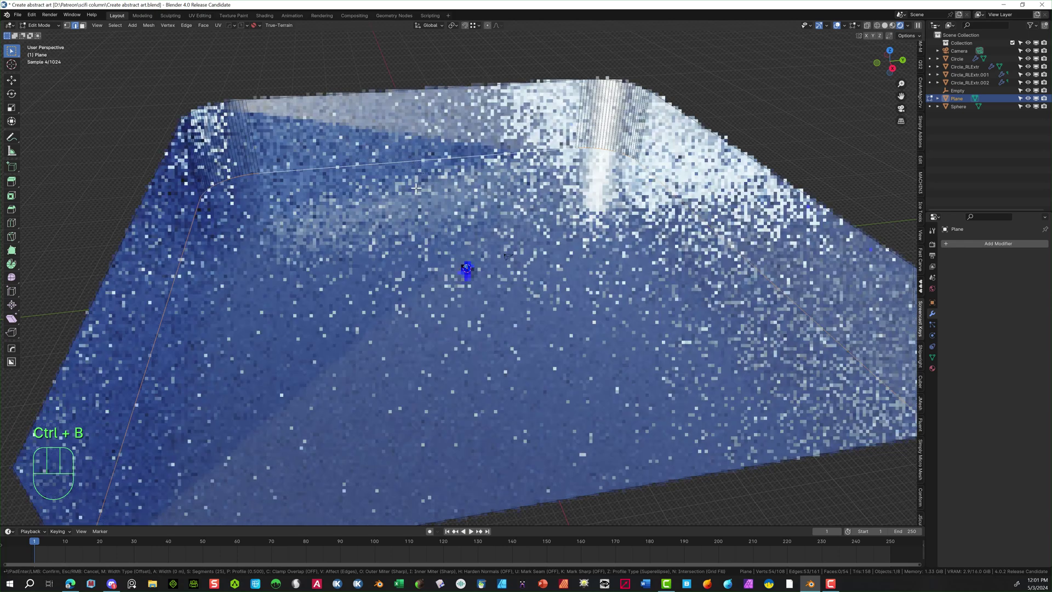
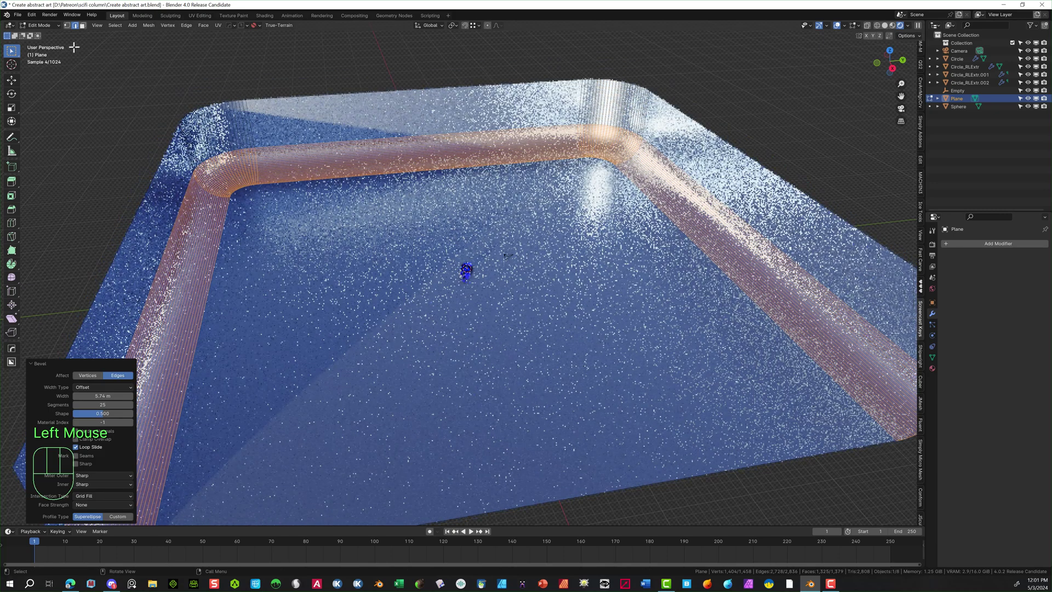
drag(51, 30, 151, 94)
Return the backdrop to Object Mode and apply Shade Smooth
click(237, 140)
right_click(236, 140)
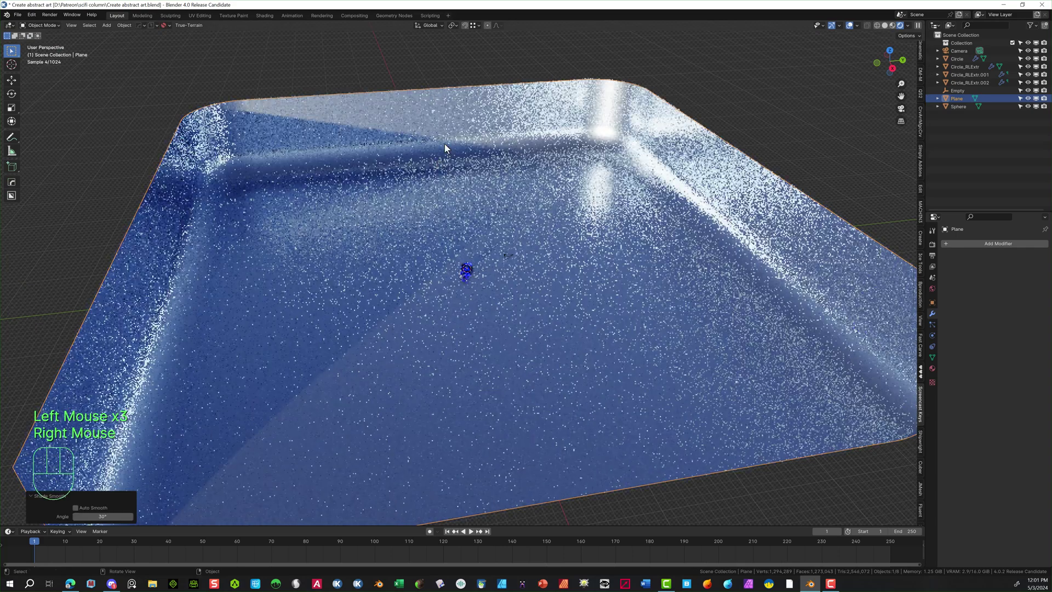